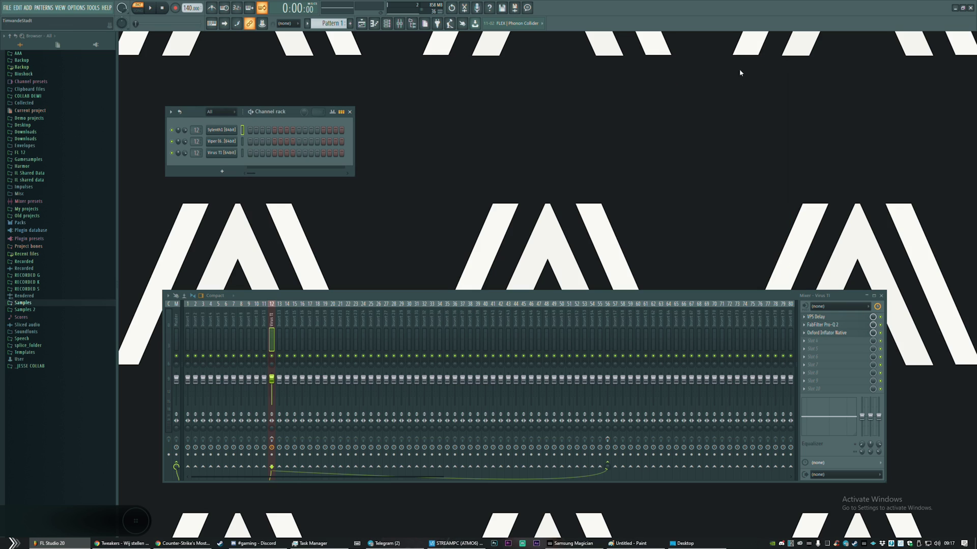
Select the Virus TI channel in the Channel Rack to bring up its interface
key("Up")
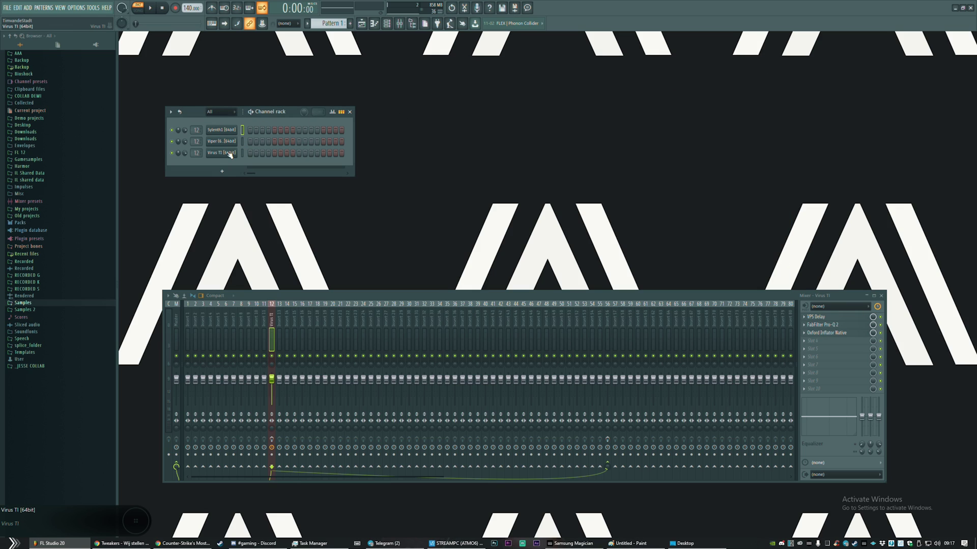
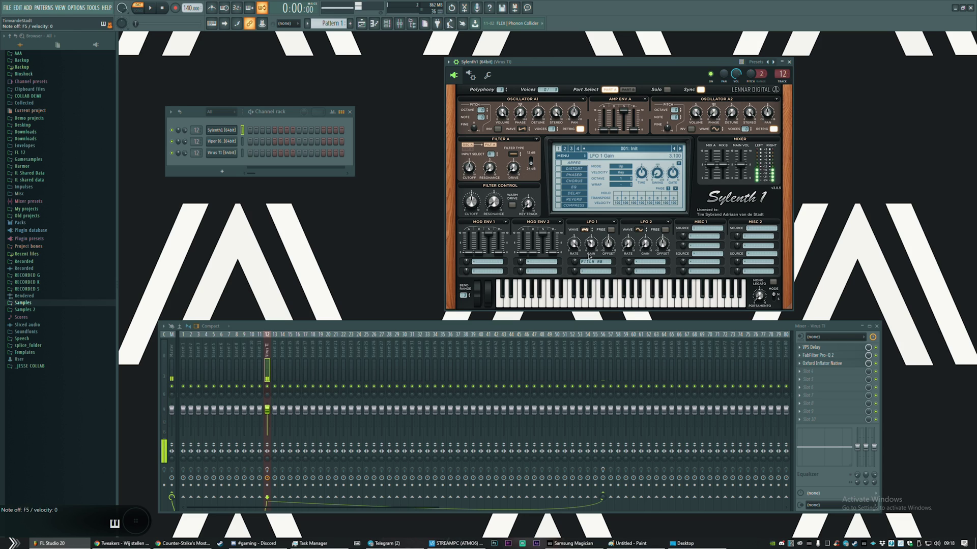
Set Sylenth1's LFO 1 destination to Oscillators > Pitch A and B
middle_click(765, 67)
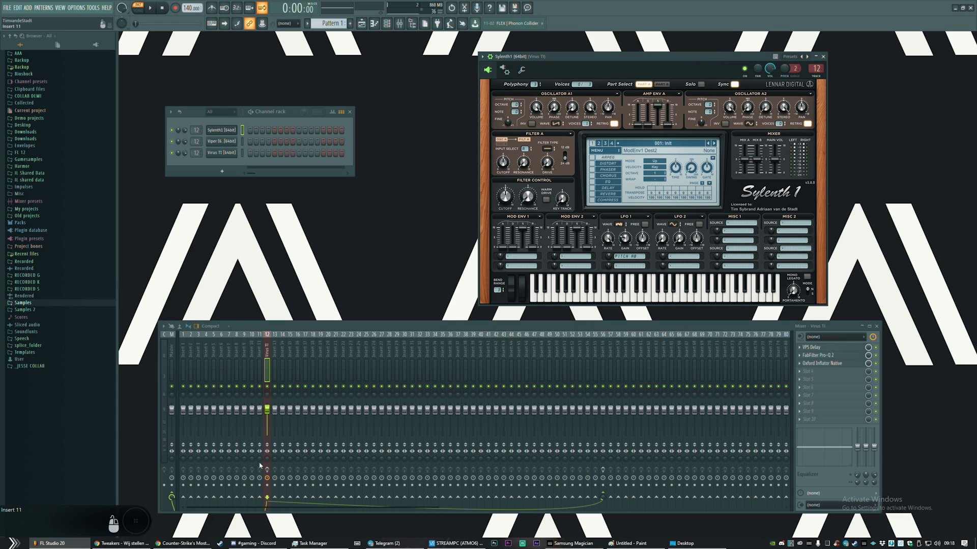
left_click(323, 454)
left_click(542, 378)
left_click(221, 115)
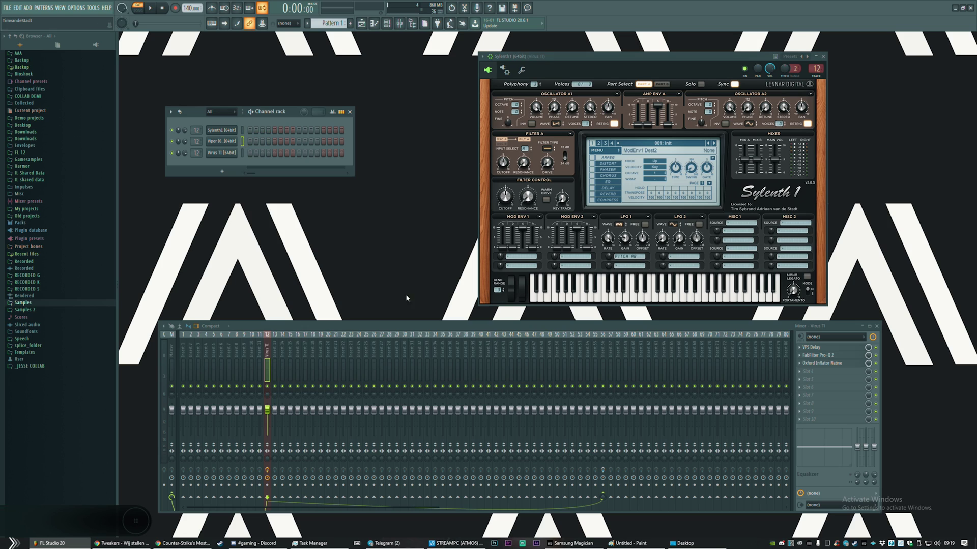